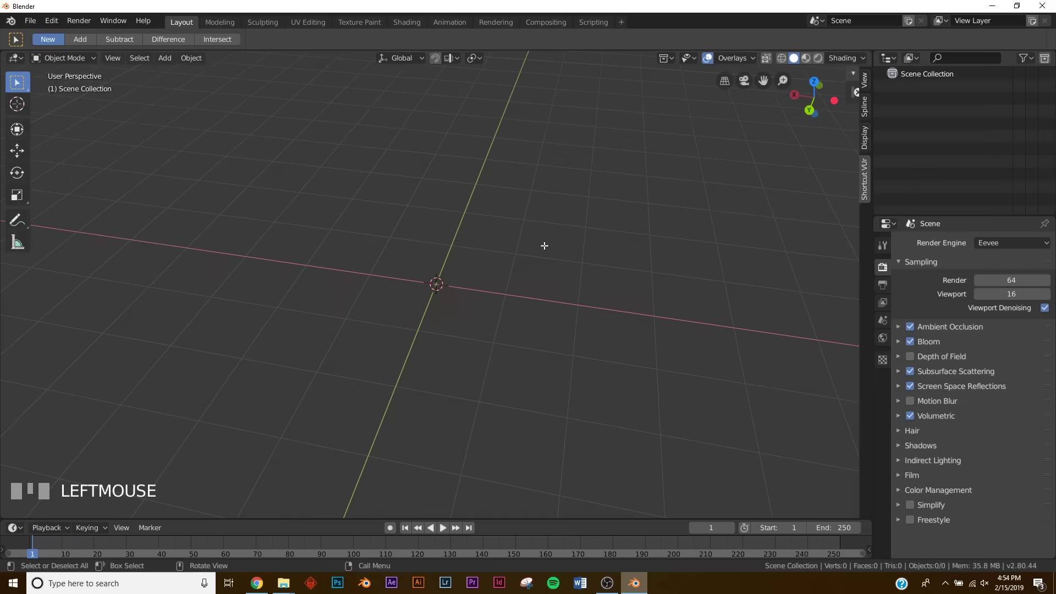
Step: Add a ground plane and scale it up to a large size
key(shift+a)
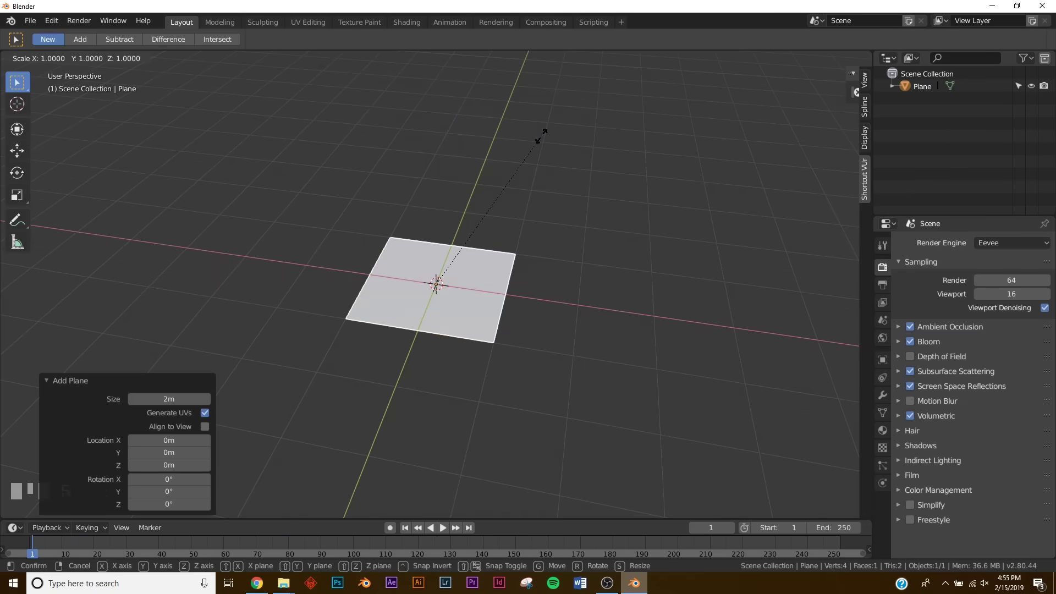
click(522, 270)
drag(519, 263, 146, 405)
drag(147, 404, 462, 270)
Step: Add a cylinder at the plane's centre and rotate it onto its side as an arch
key(r)
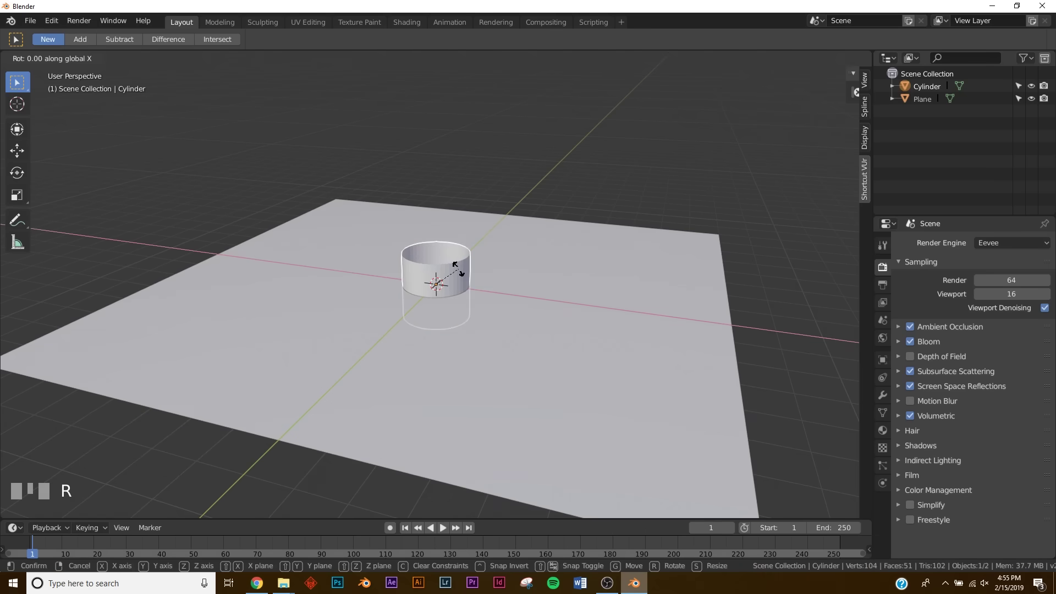
key(KP_Enter)
scroll(up, 3)
Step: Stand the cylinder upright with a 90° X rotation and raise it about 0.66 m above the plane
click(8, 131)
click(24, 132)
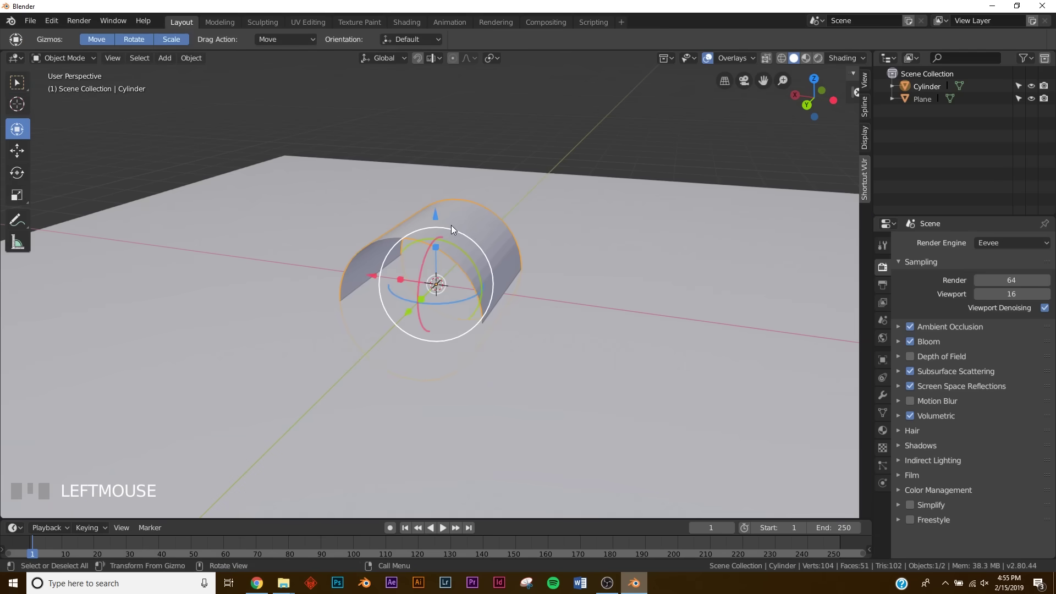
drag(435, 215, 425, 276)
drag(426, 276, 885, 362)
click(885, 362)
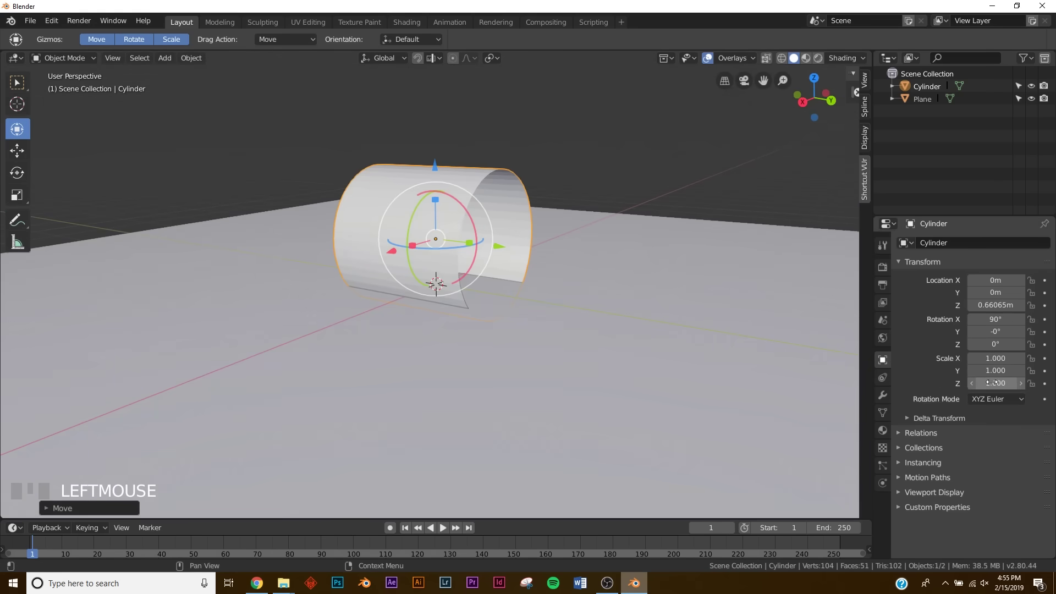
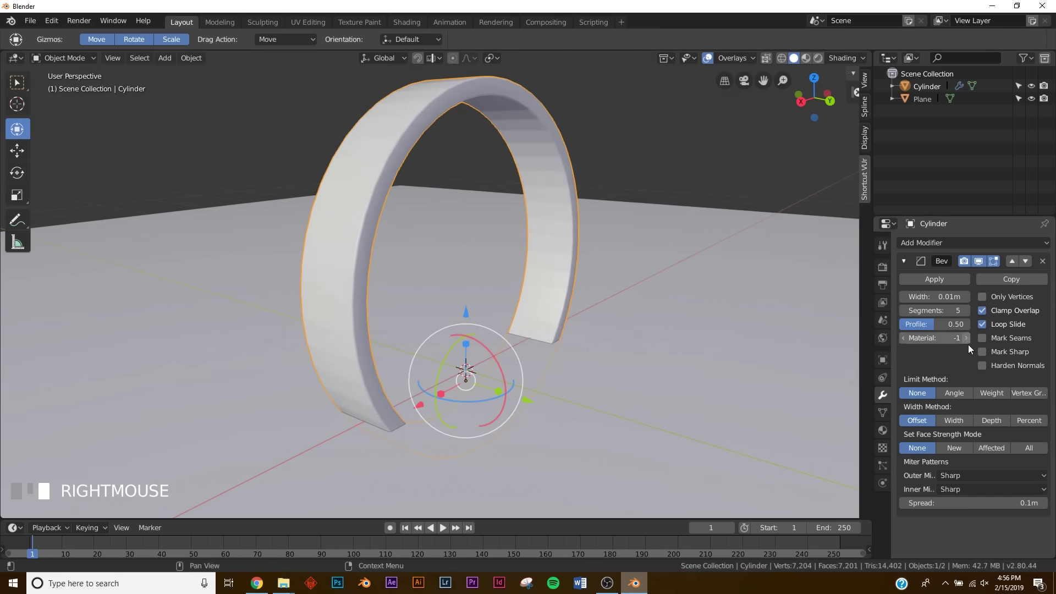
click(957, 423)
click(955, 397)
drag(524, 239, 506, 317)
scroll(down, 3)
drag(505, 317, 702, 360)
scroll(up, 3)
drag(702, 360, 547, 388)
scroll(up, 3)
drag(547, 388, 544, 358)
scroll(up, 3)
drag(544, 359, 623, 399)
drag(551, 353, 529, 356)
click(623, 400)
scroll(up, 3)
middle_click(563, 389)
scroll(down, 3)
scroll(up, 3)
drag(563, 378, 260, 584)
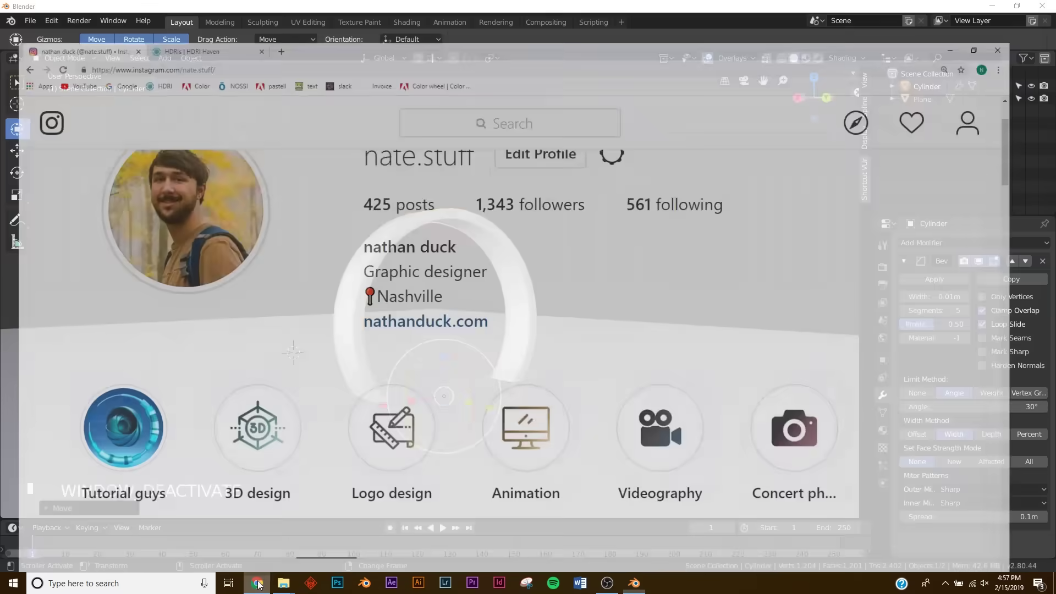
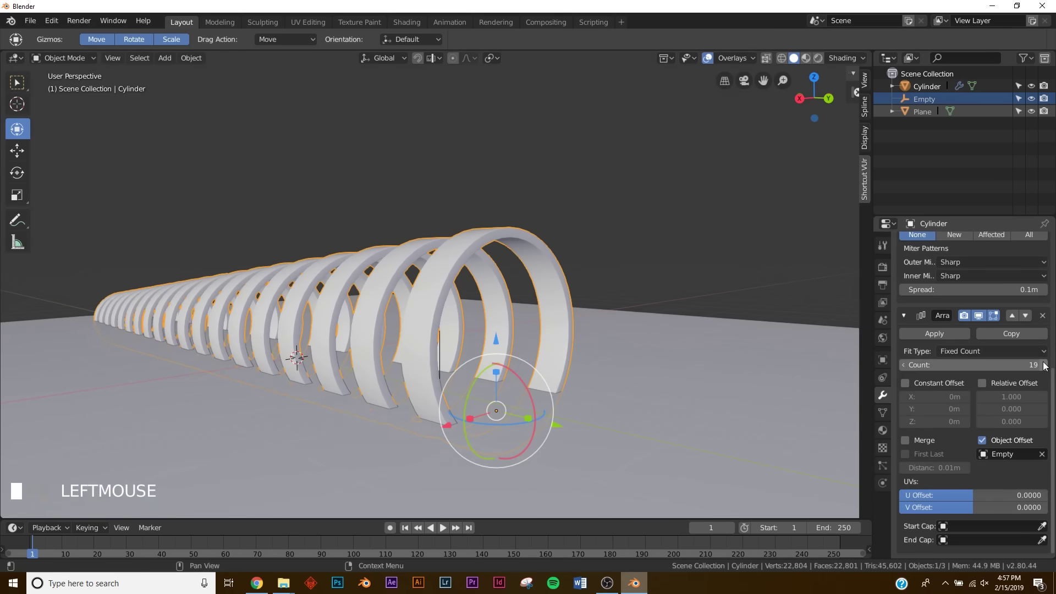
Step: Raise the Array modifier count to 21 rings
drag(657, 339, 461, 205)
Step: Add a camera, snap it to the view and reposition it so the arch tunnel fills the frame
key(shift+a)
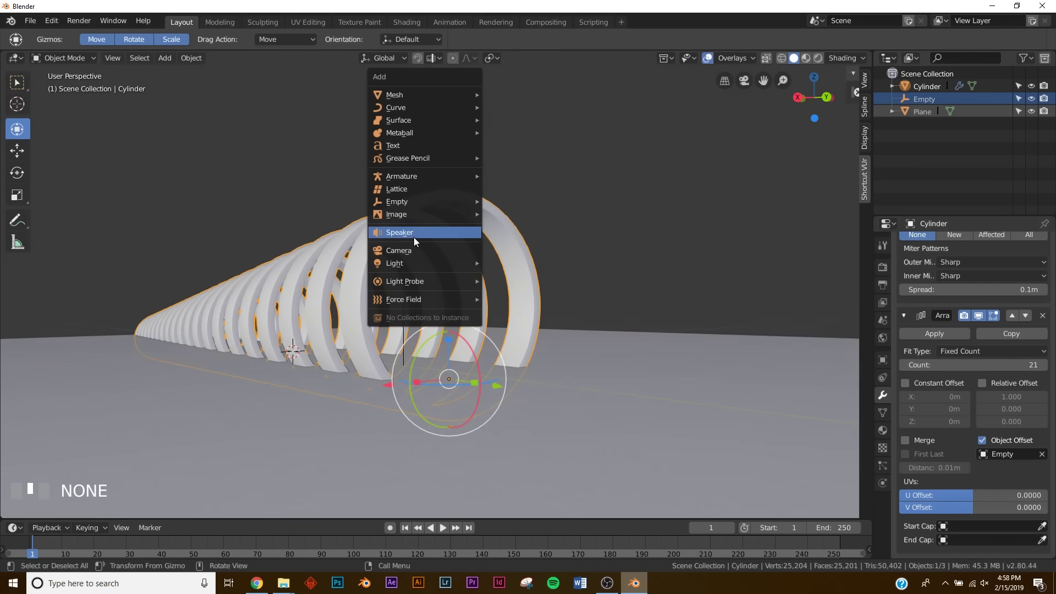
middle_click(450, 201)
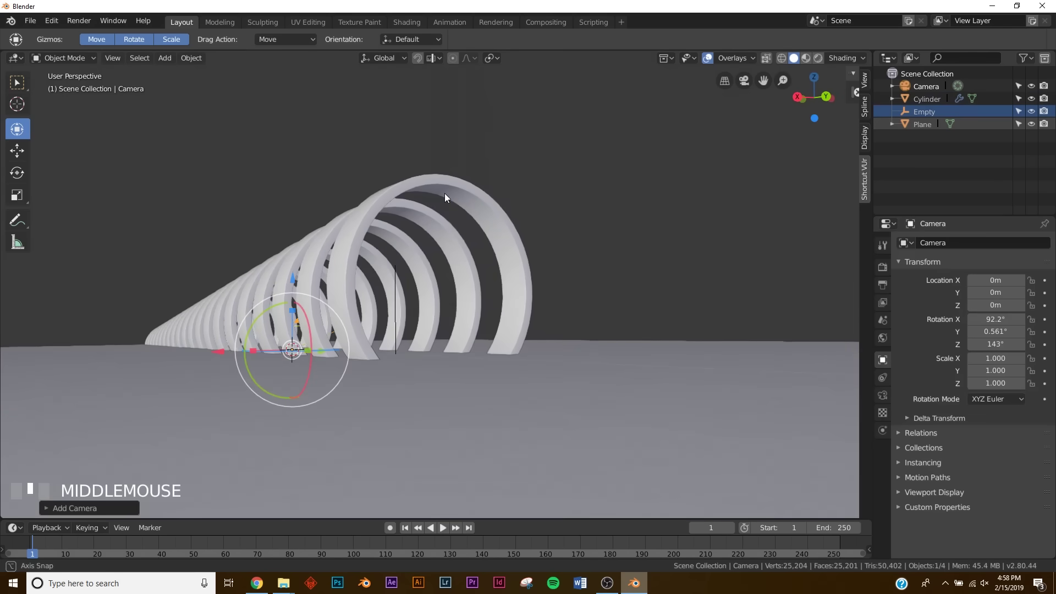
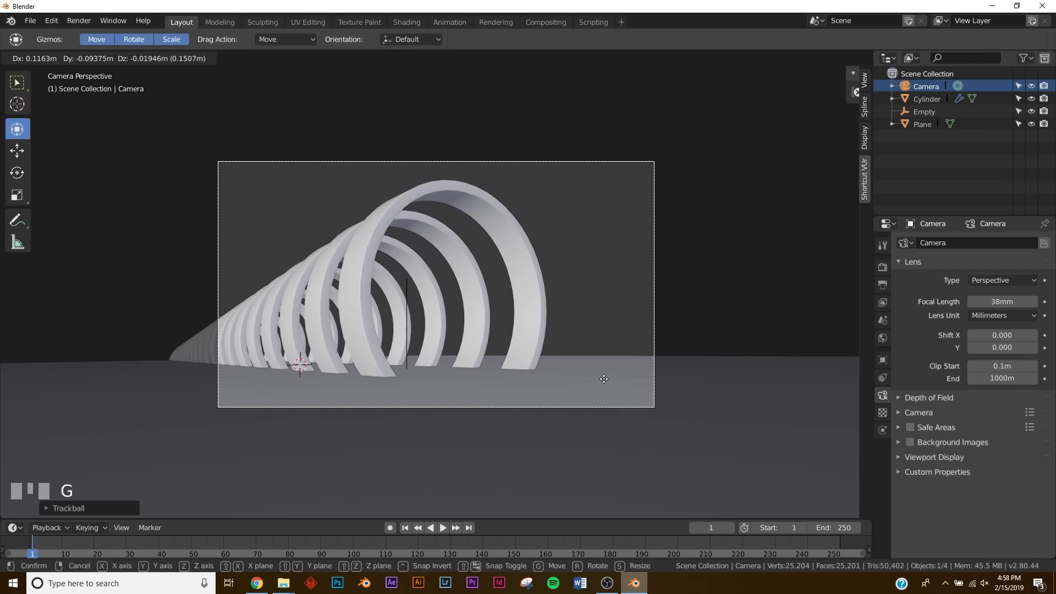
click(607, 385)
key(g)
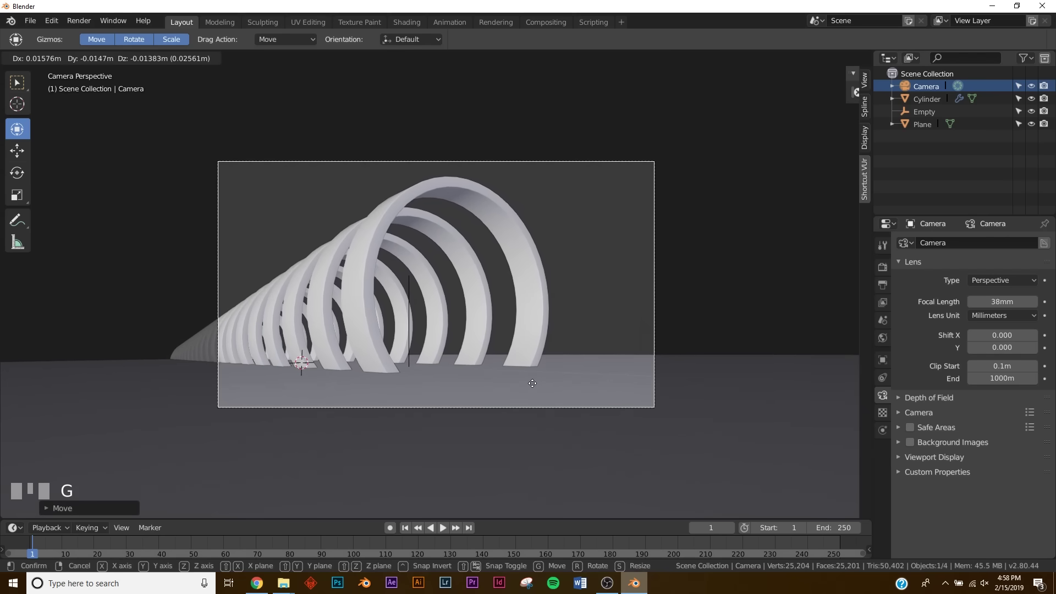
click(538, 387)
scroll(down, 3)
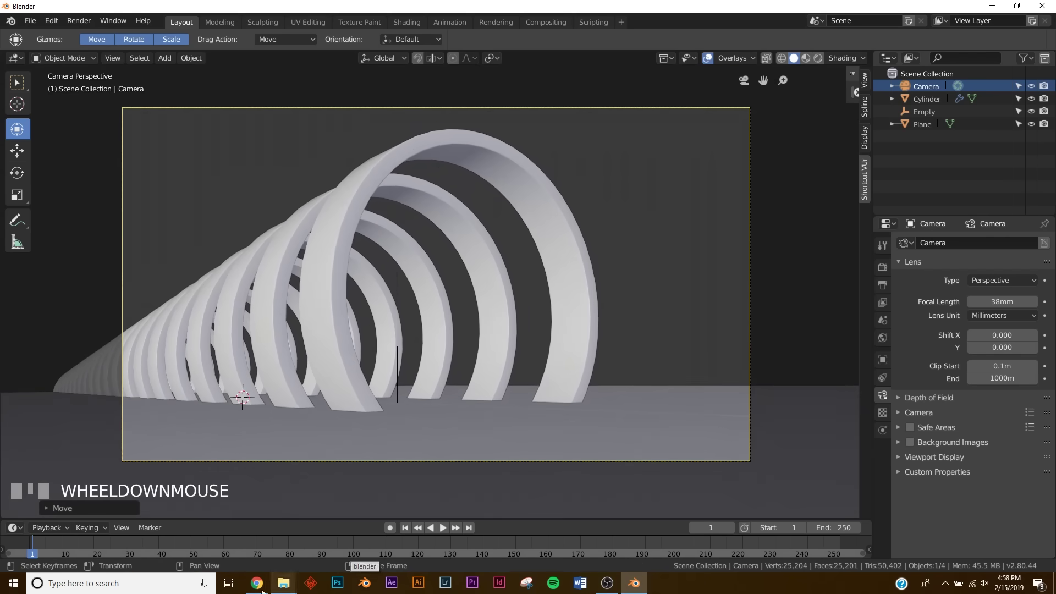
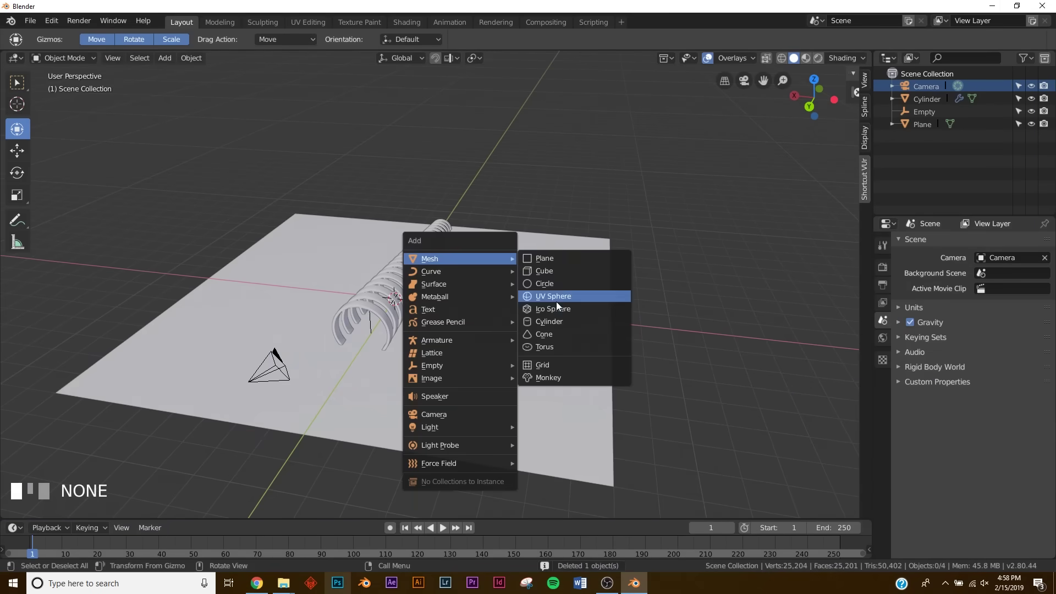
Step: Add a second cylinder and scale it into a thin upright pillar beside the tunnel
click(101, 511)
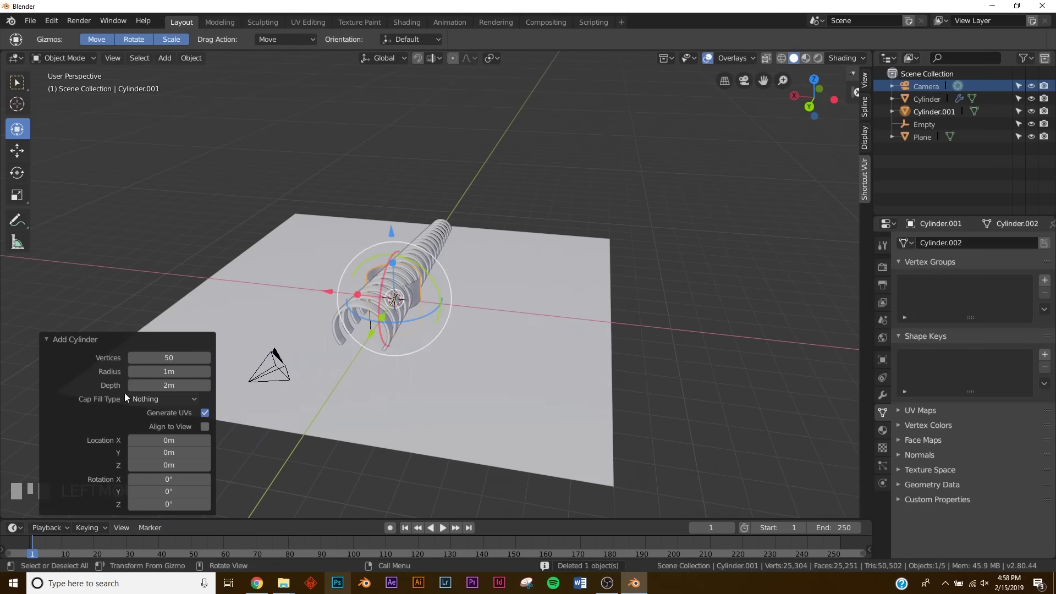
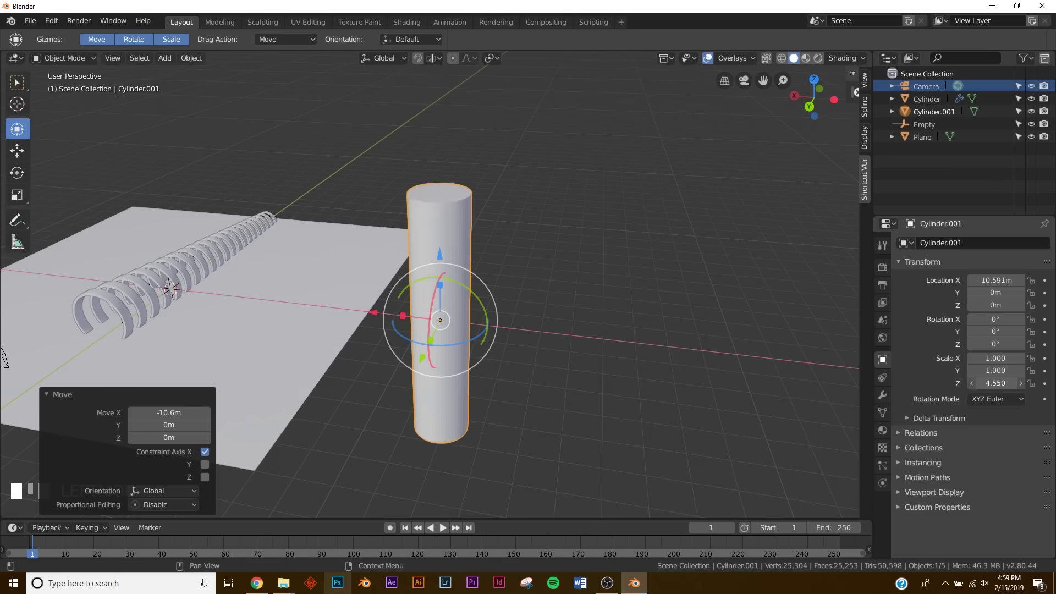
click(508, 324)
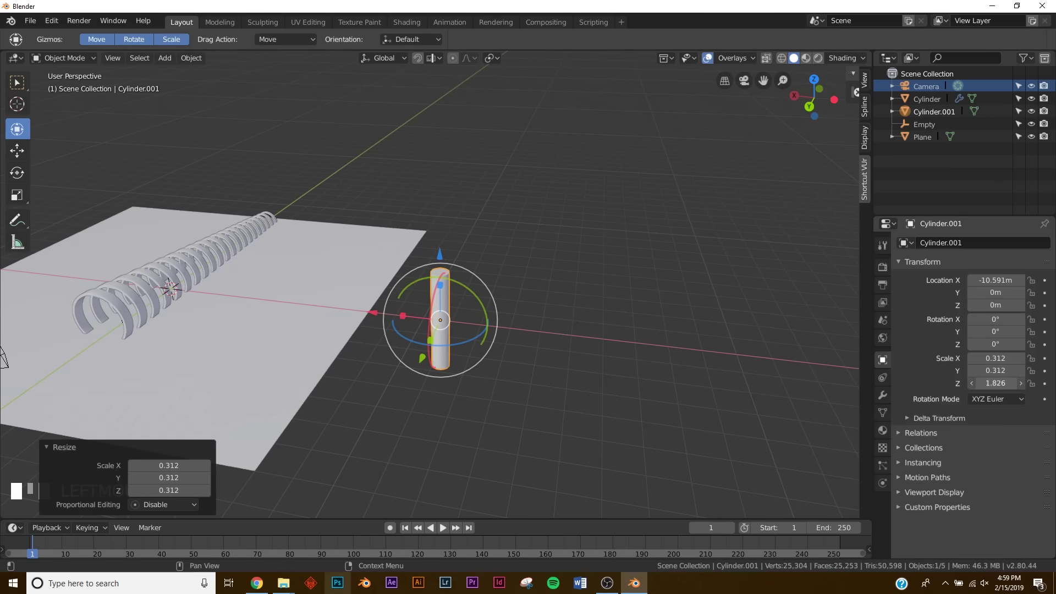
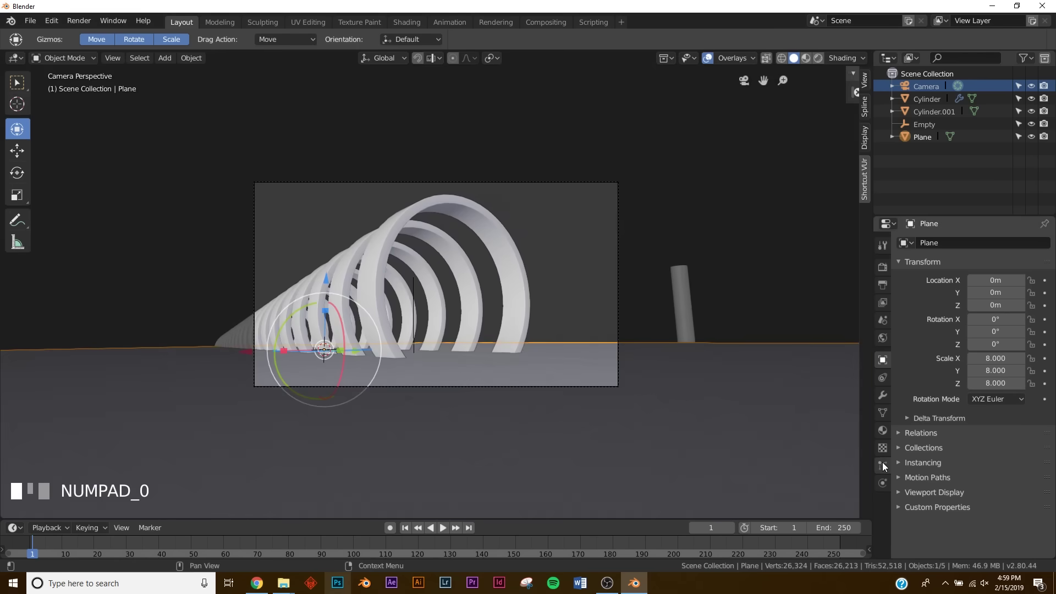
Step: Add a Hair particle system sprouting 1000 strands from the ground plane
click(885, 466)
click(967, 303)
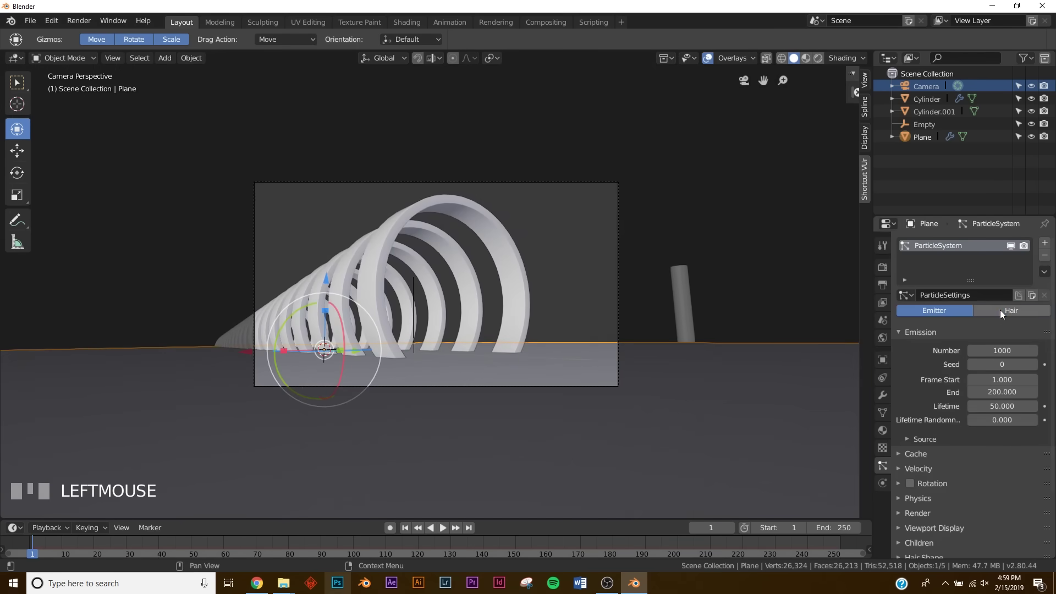
click(1006, 313)
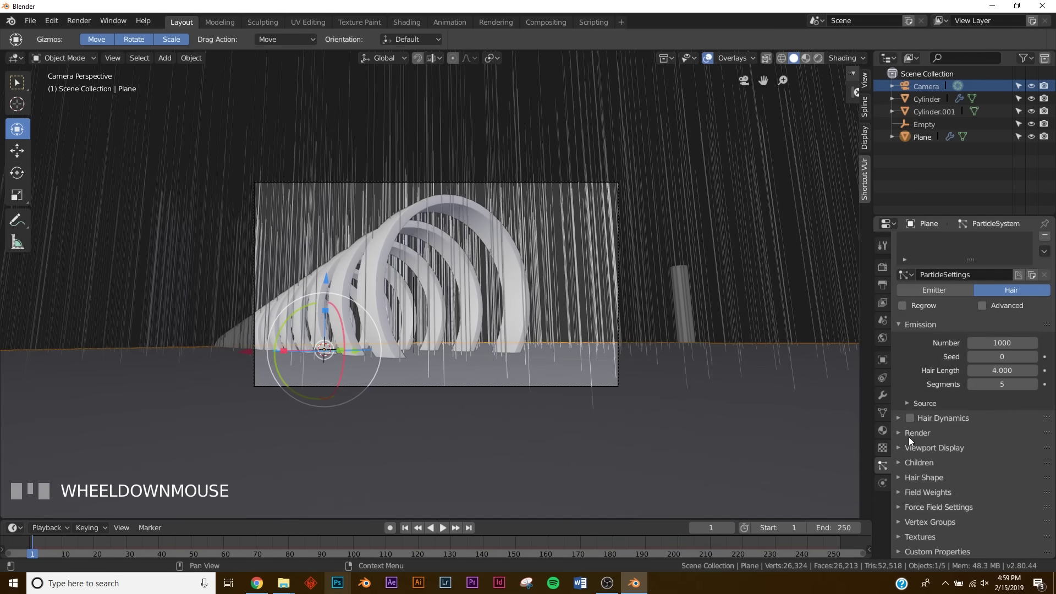
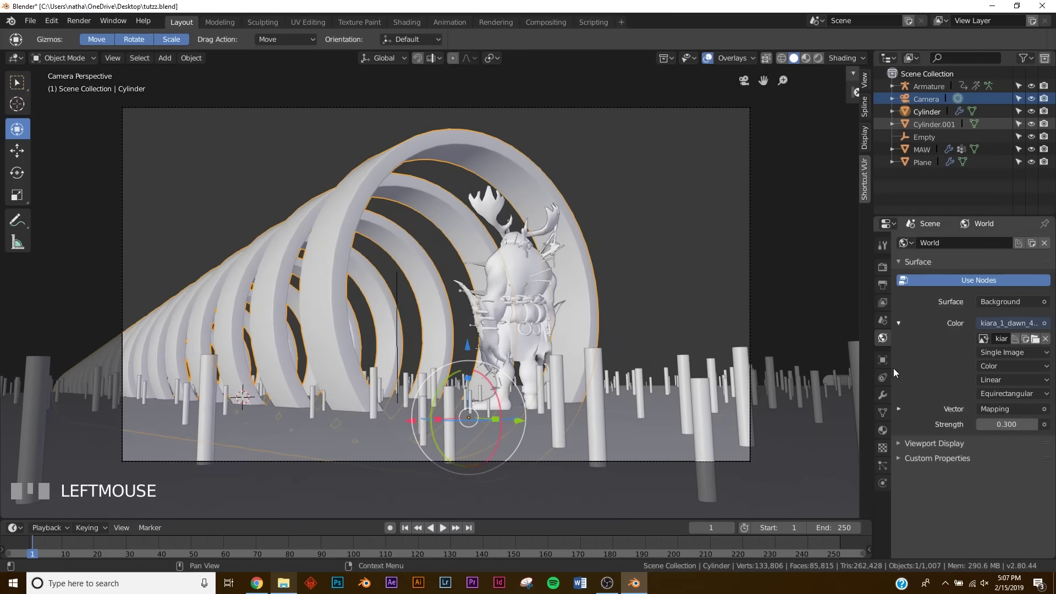
Step: Toggle Edit Mode on the arch ring after lighting the world with the dawn HDRI
key(Tab)
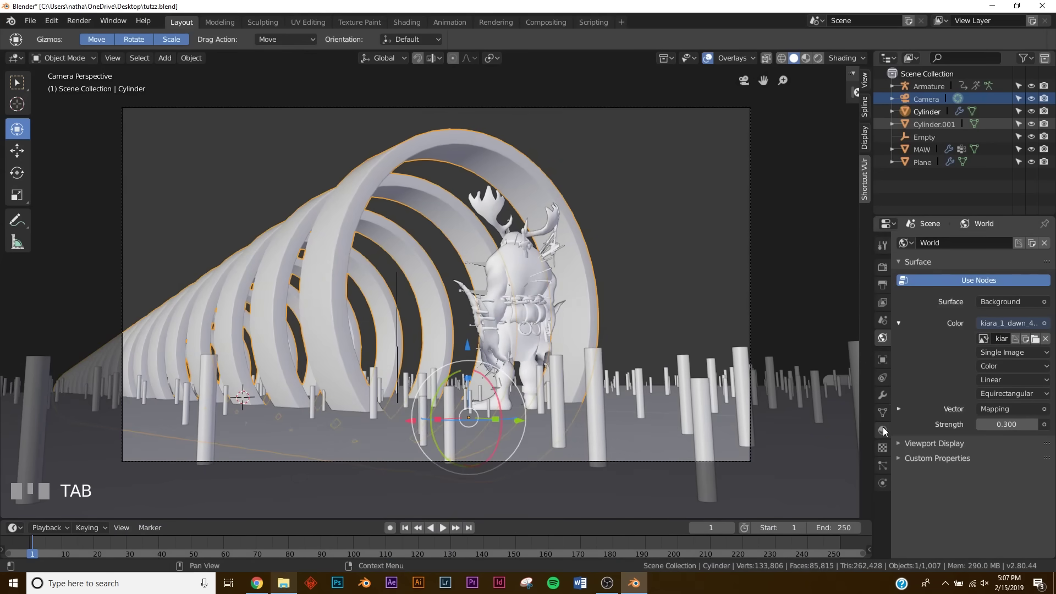
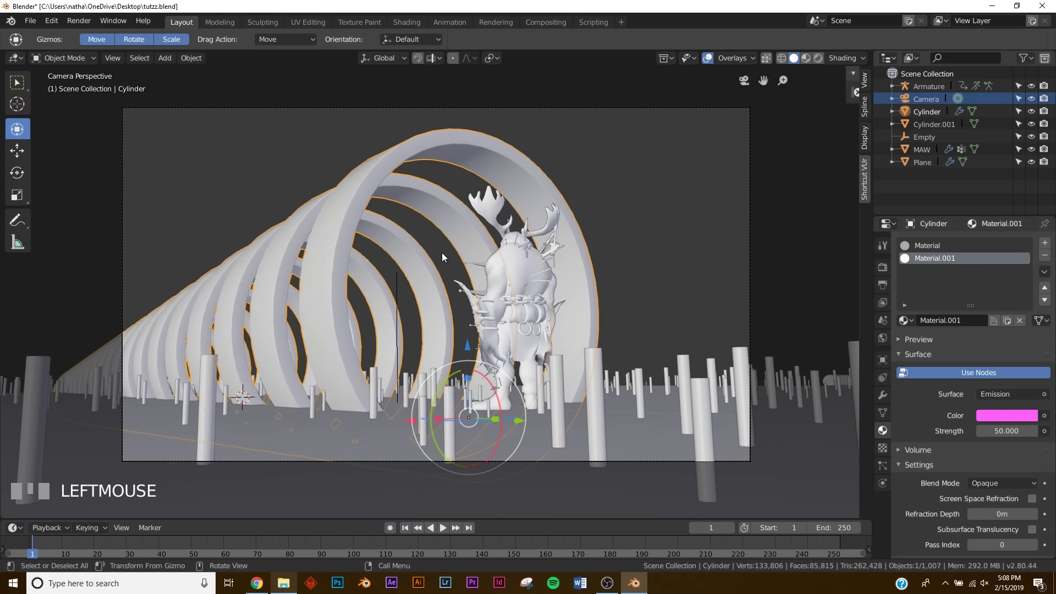
Step: Select the inner face loop of the front arch ring in Edit Mode
key(Tab)
click(421, 158)
key(Tab)
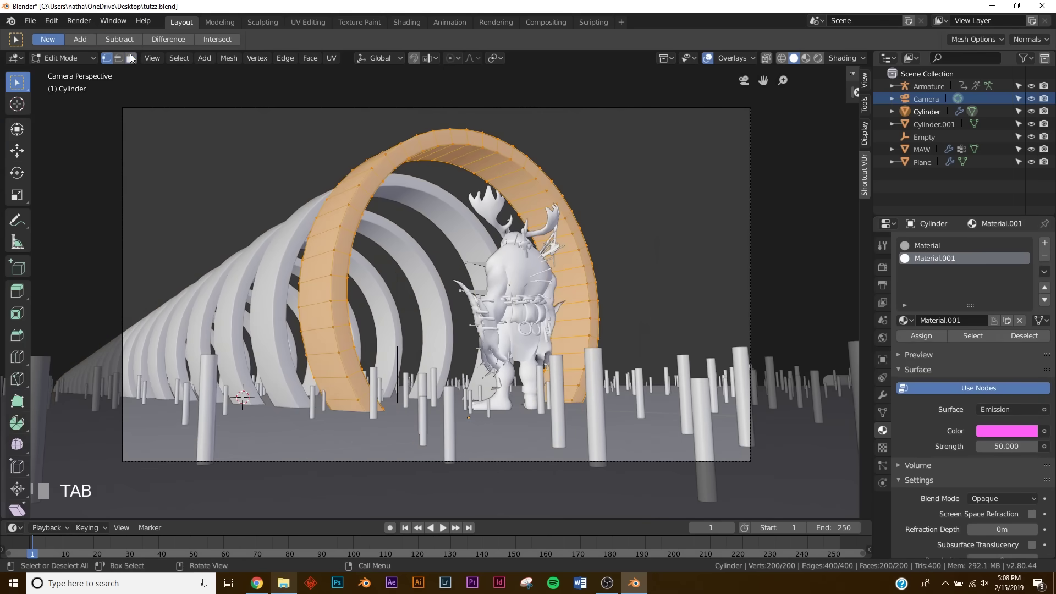
click(135, 59)
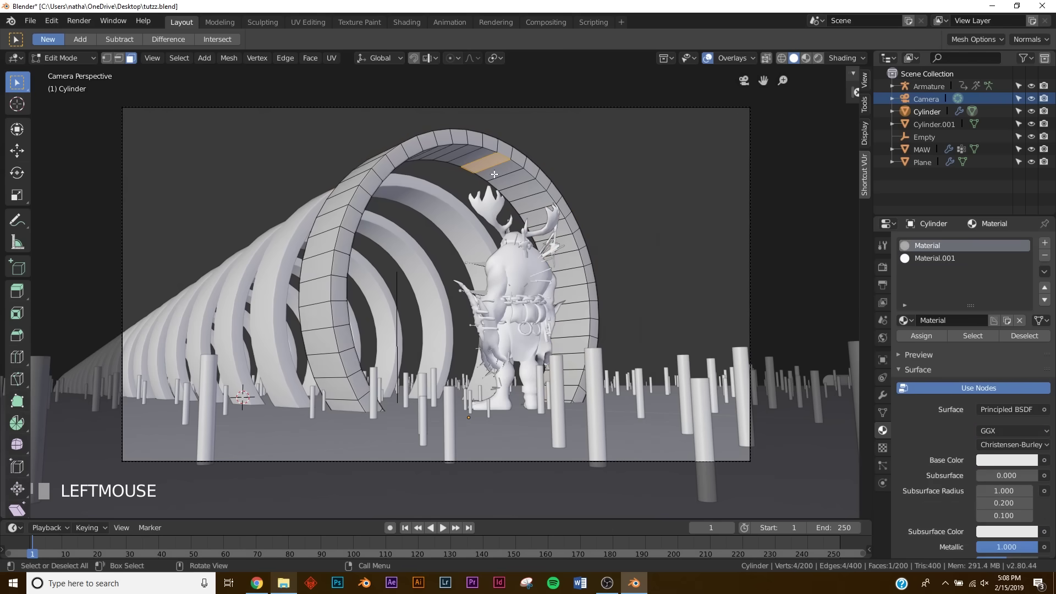
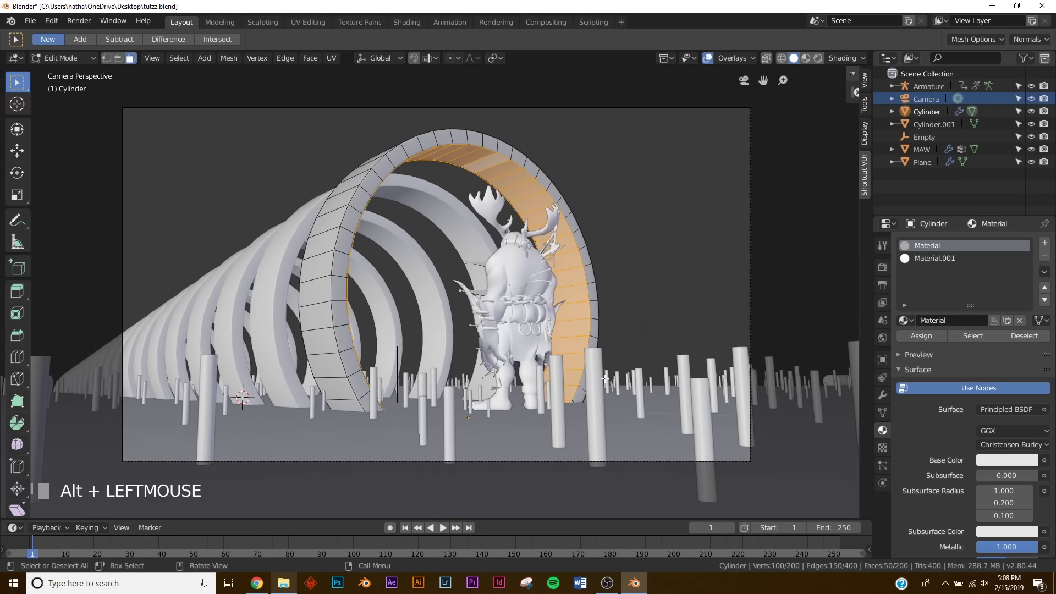
Step: Assign the pink emission Material.001 at strength 50 to the inner faces and preview the glow
click(929, 262)
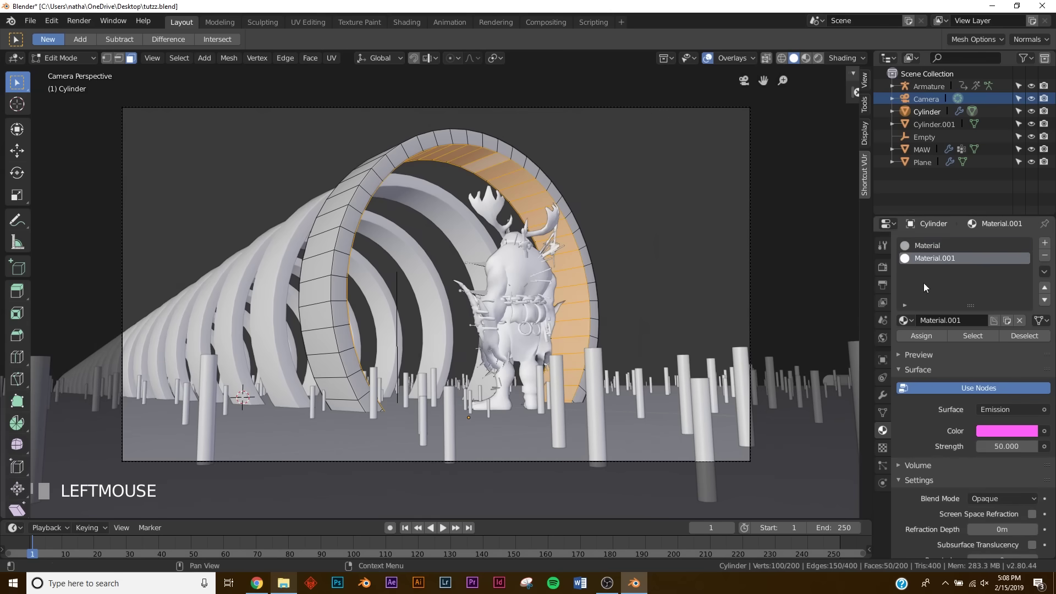
key(Tab)
drag(485, 262, 266, 579)
key(z)
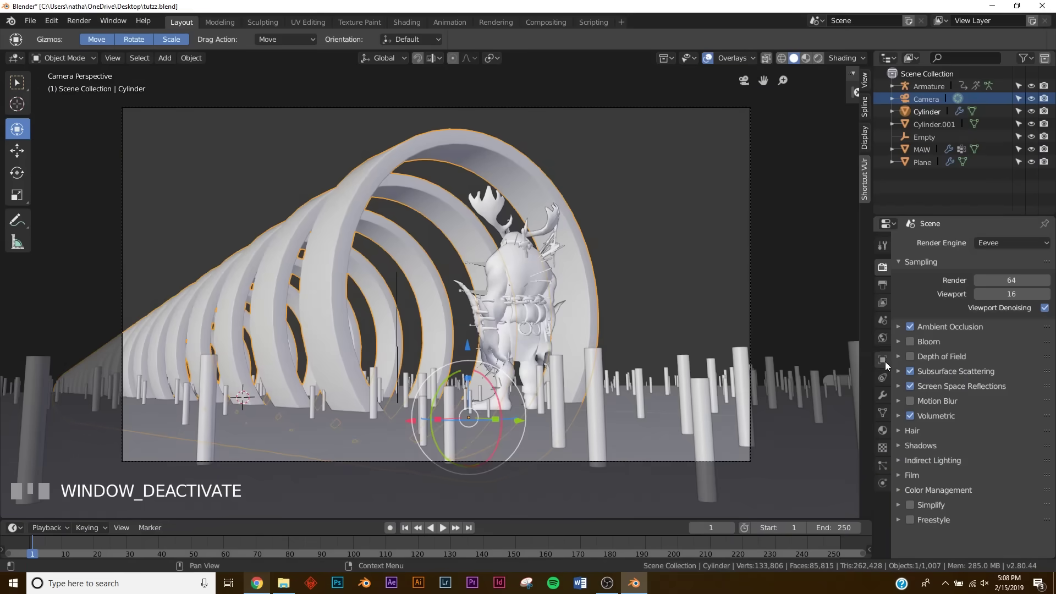
Step: In the Shading workspace wire Noise Texture and Bump nodes into the ring's Principled BSDF
click(953, 329)
drag(930, 255, 414, 28)
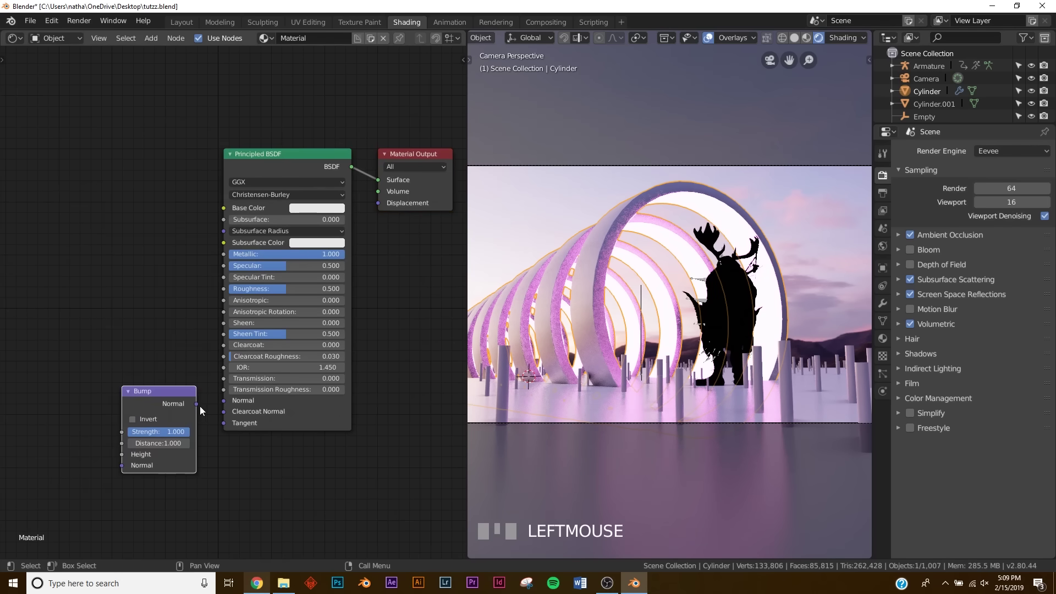
click(235, 304)
drag(218, 296, 215, 347)
Step: Tune the ColorRamp contrast and weaken the bump for a marbled purple surface
drag(215, 347, 540, 267)
drag(541, 267, 644, 307)
scroll(up, 3)
click(644, 307)
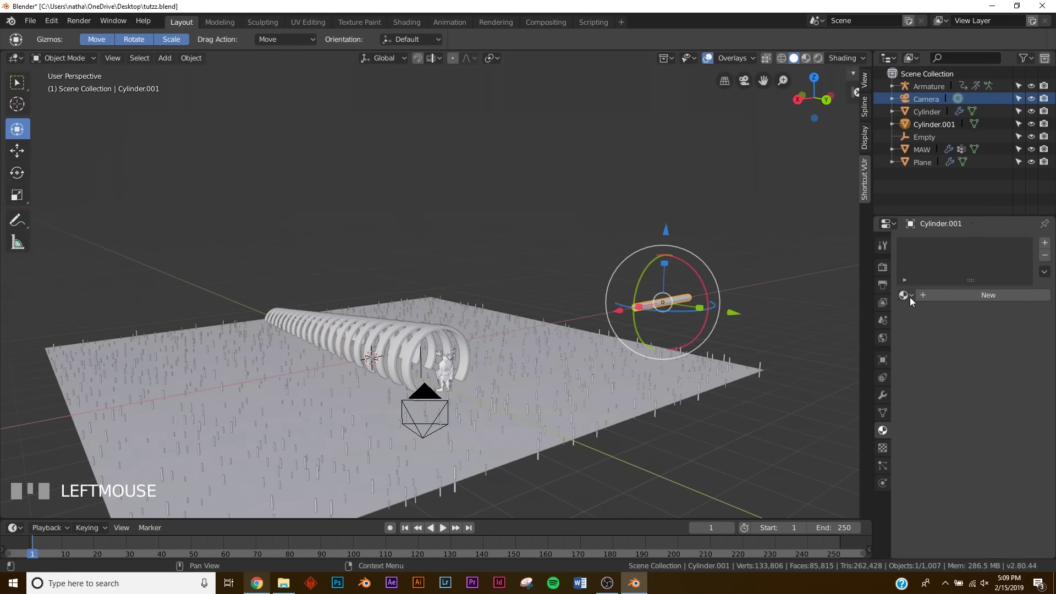
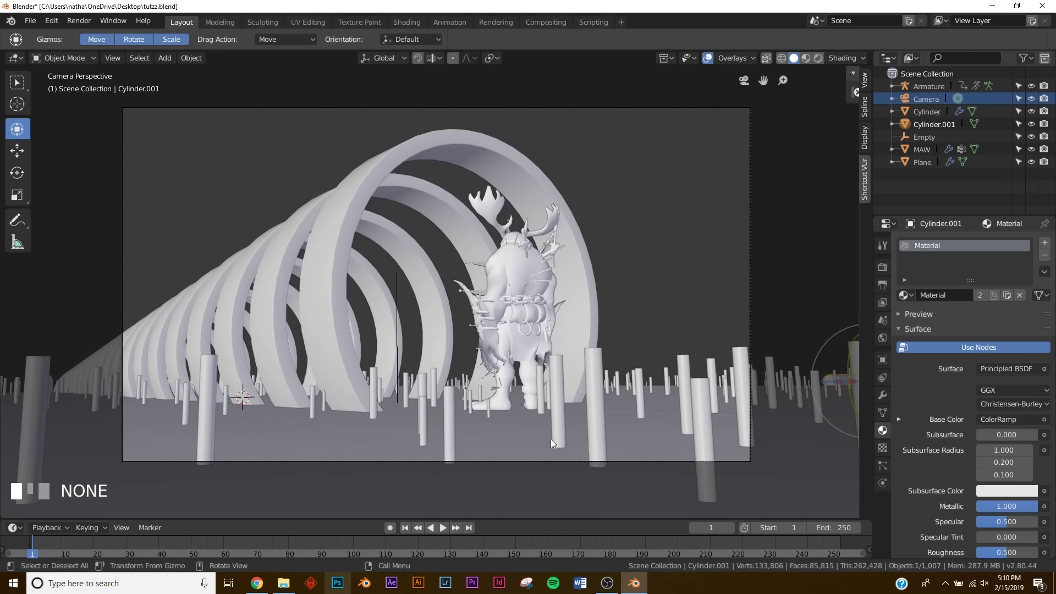
Step: Orbit toward the ground plane and select it for material work
drag(627, 373, 670, 398)
click(670, 398)
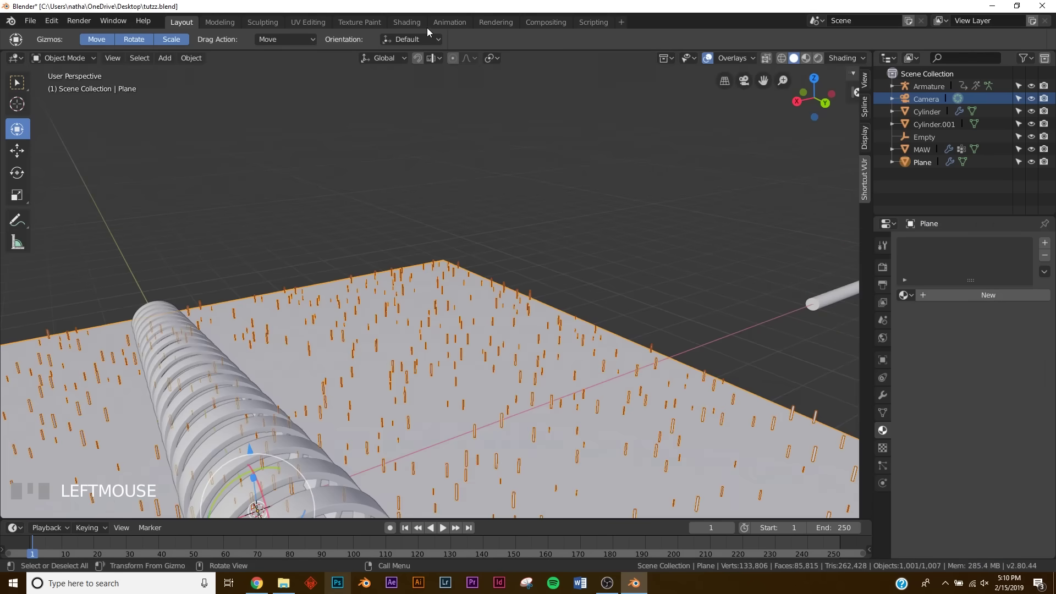
Step: Give the ground plane a new material for the noise-textured ground
drag(756, 360, 752, 372)
scroll(down, 3)
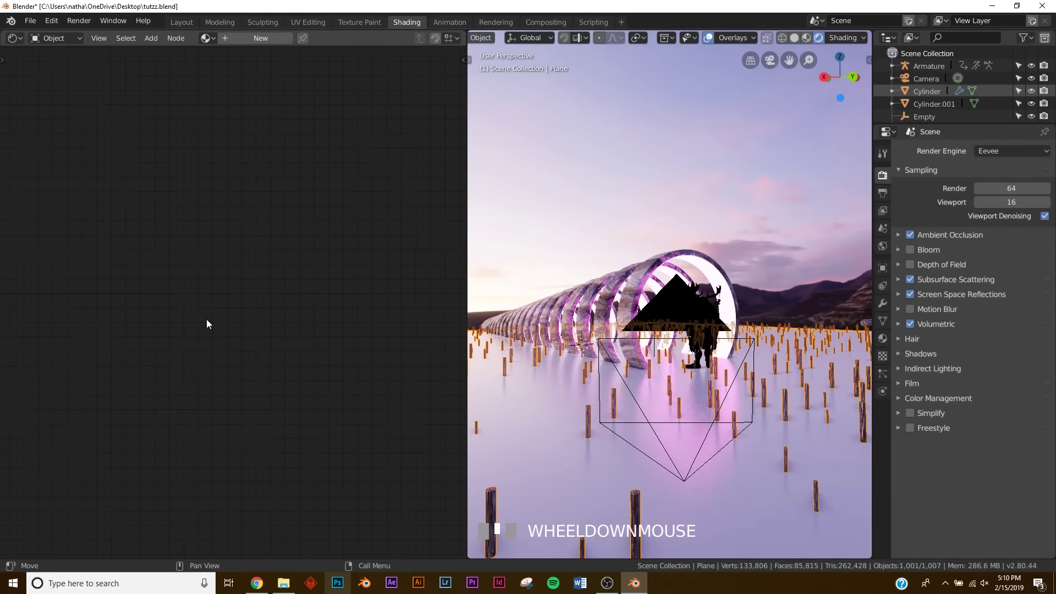
click(248, 104)
scroll(up, 3)
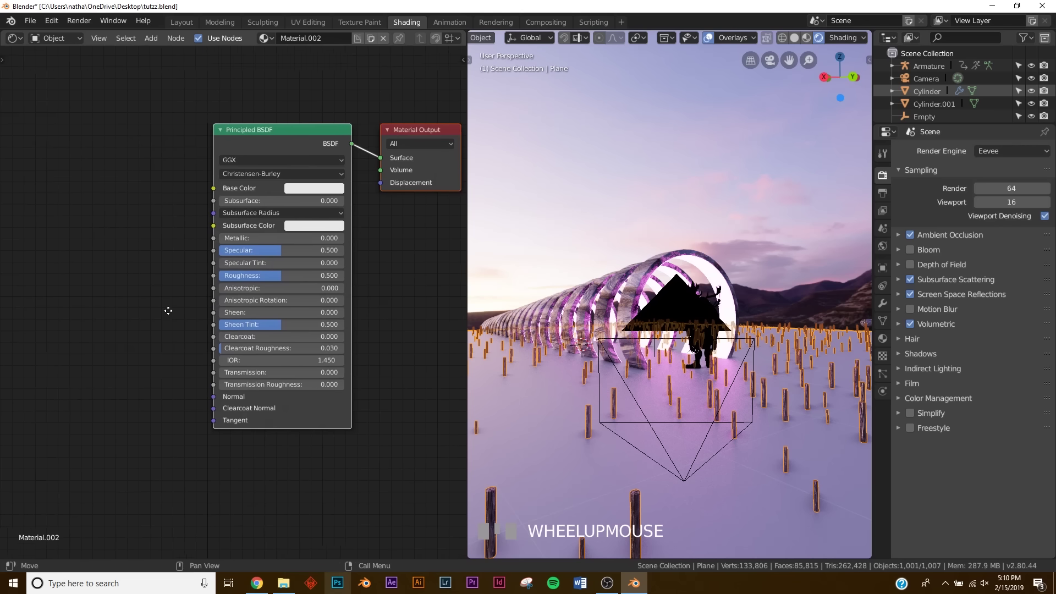
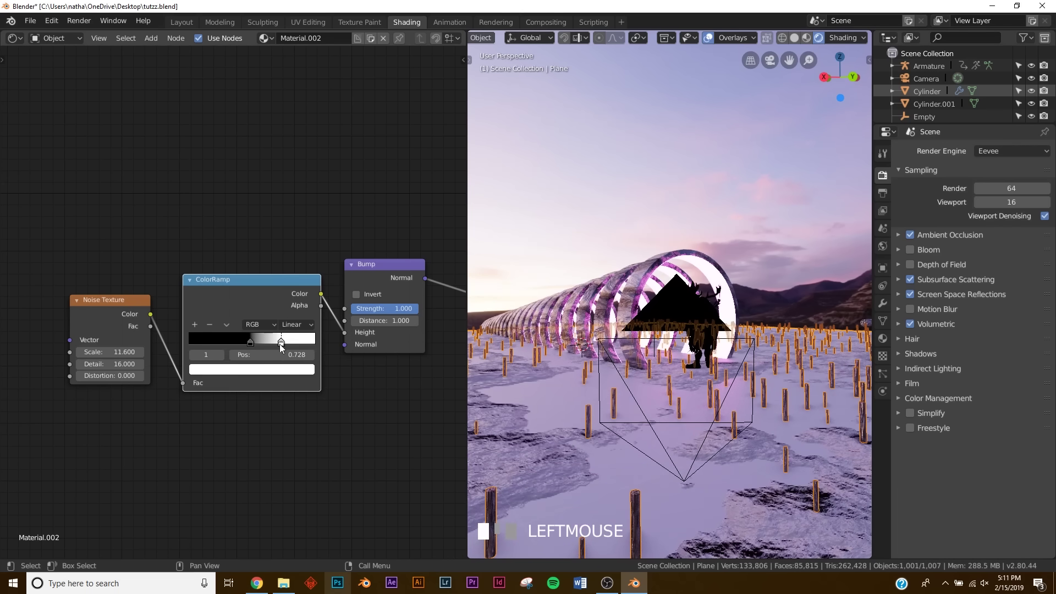
Step: Tighten the ColorRamp stops and flip its black and white for patchy ground
drag(244, 336, 260, 348)
click(259, 349)
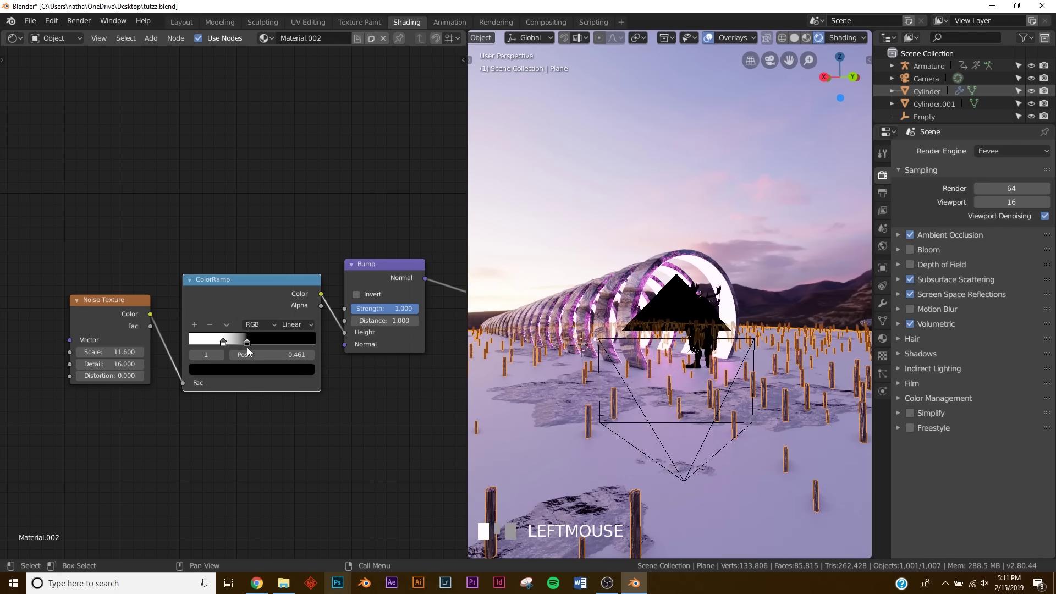
key(KP_0)
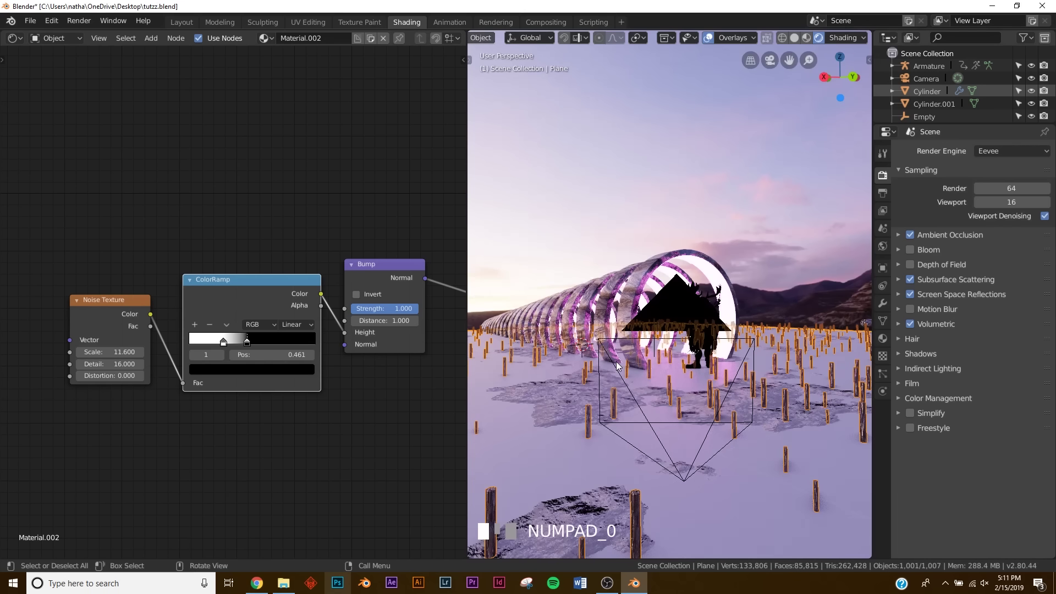
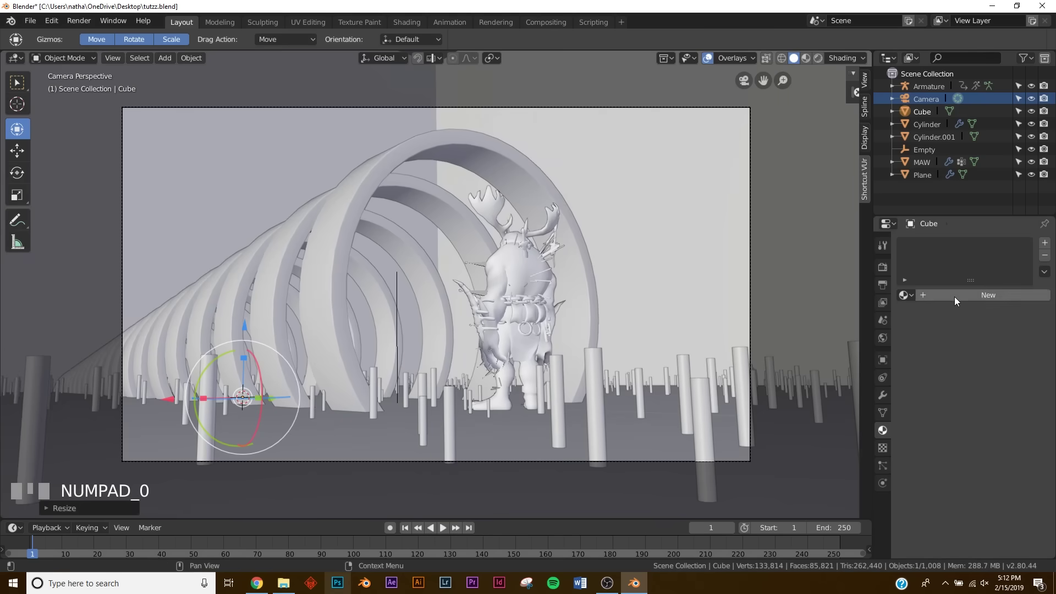
Step: Set the cube's surface shader to Principled Volume for atmospheric haze
click(958, 300)
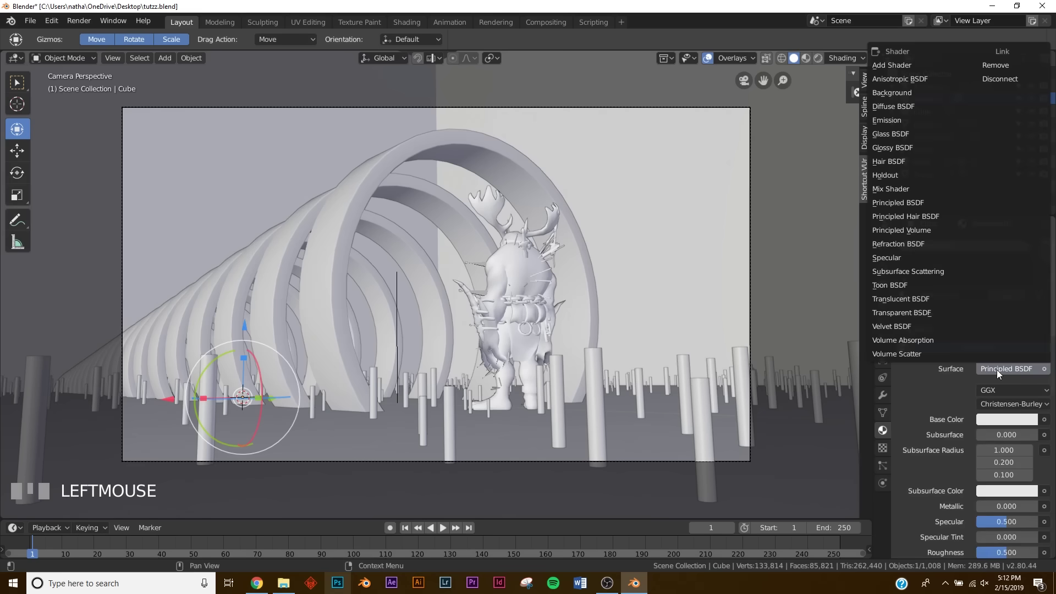
drag(925, 237, 659, 203)
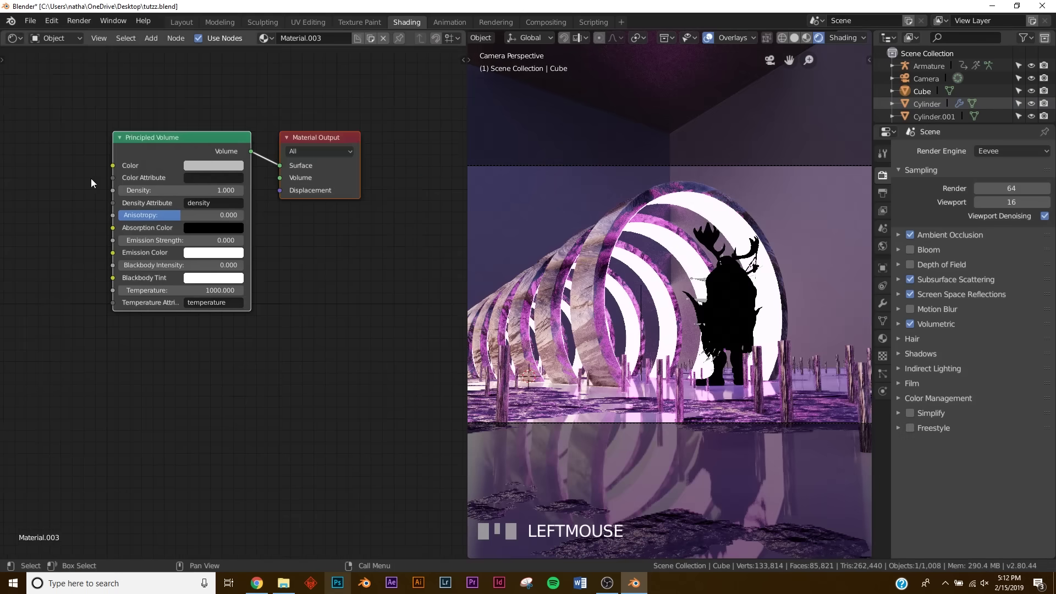
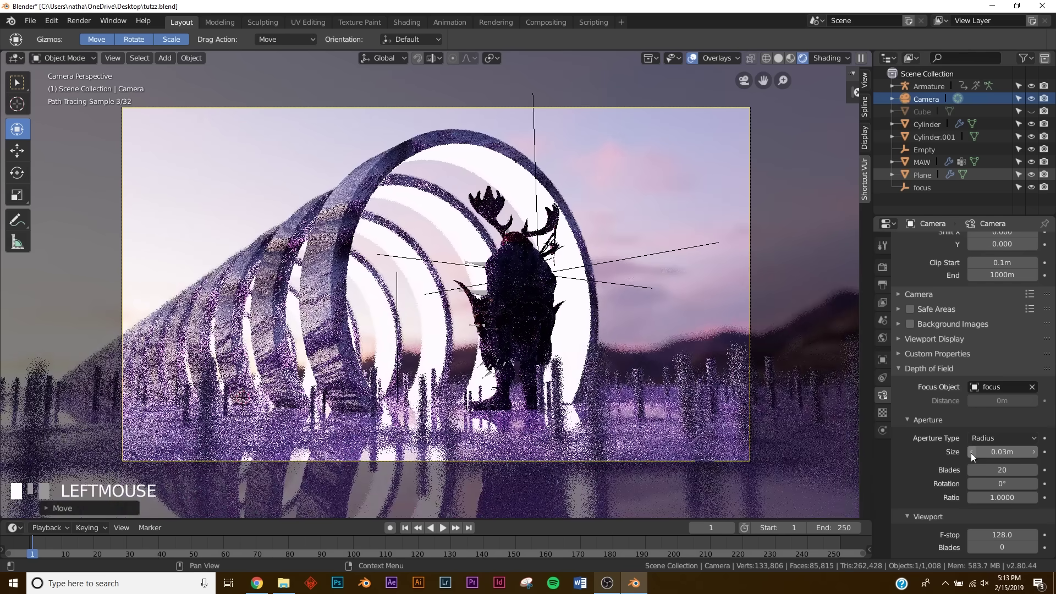
Step: Add a Point light and set its strength to 100
key(z)
drag(536, 273, 484, 376)
drag(466, 380, 318, 427)
drag(319, 426, 611, 459)
scroll(down, 3)
click(581, 438)
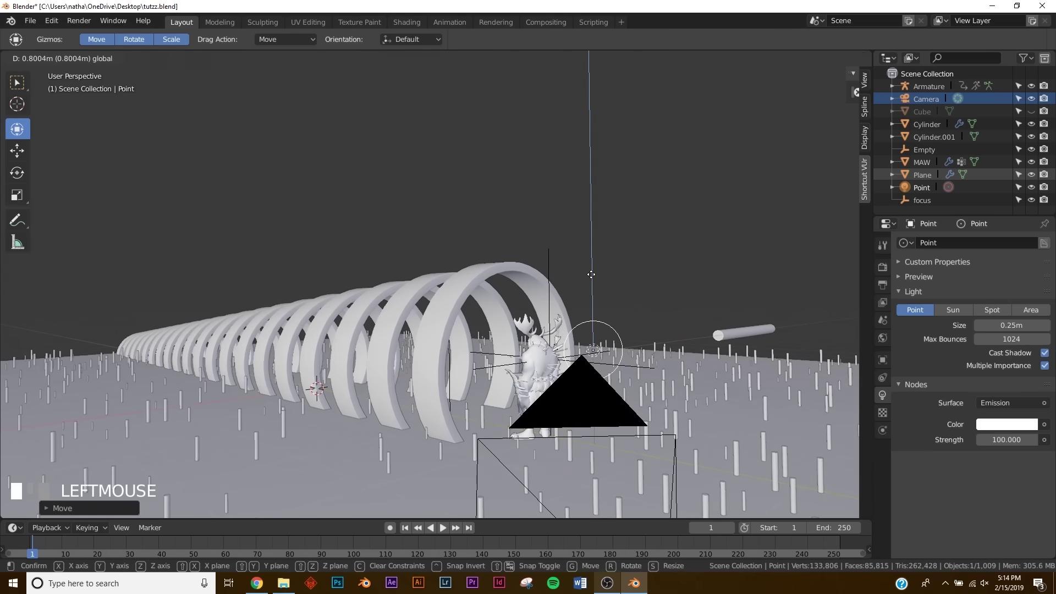
Step: Move the point light above the character, checking it through the camera view
key(KP_0)
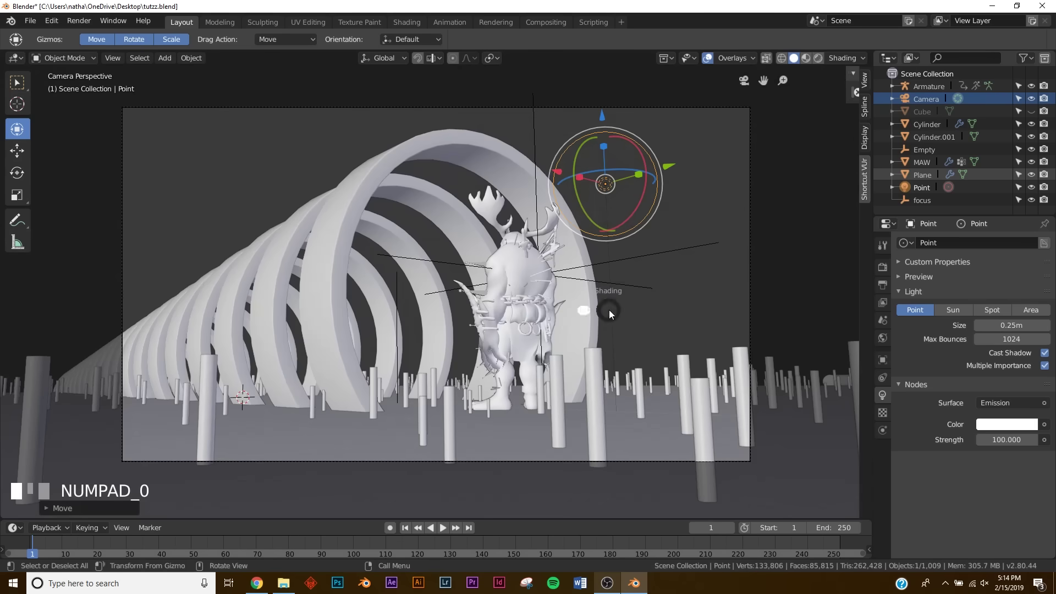
key(z)
drag(697, 281, 541, 271)
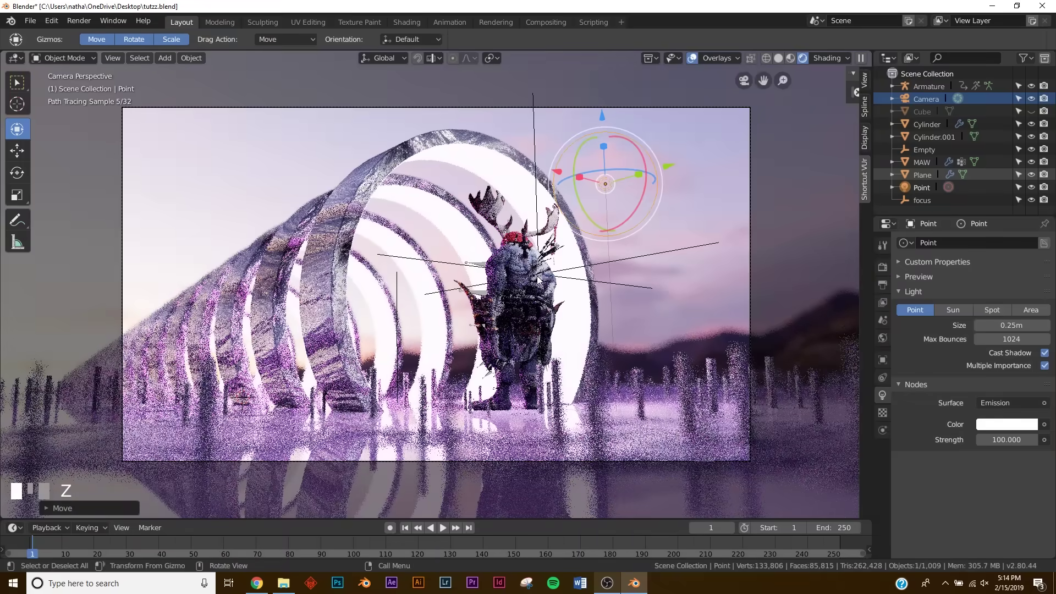
middle_click(553, 294)
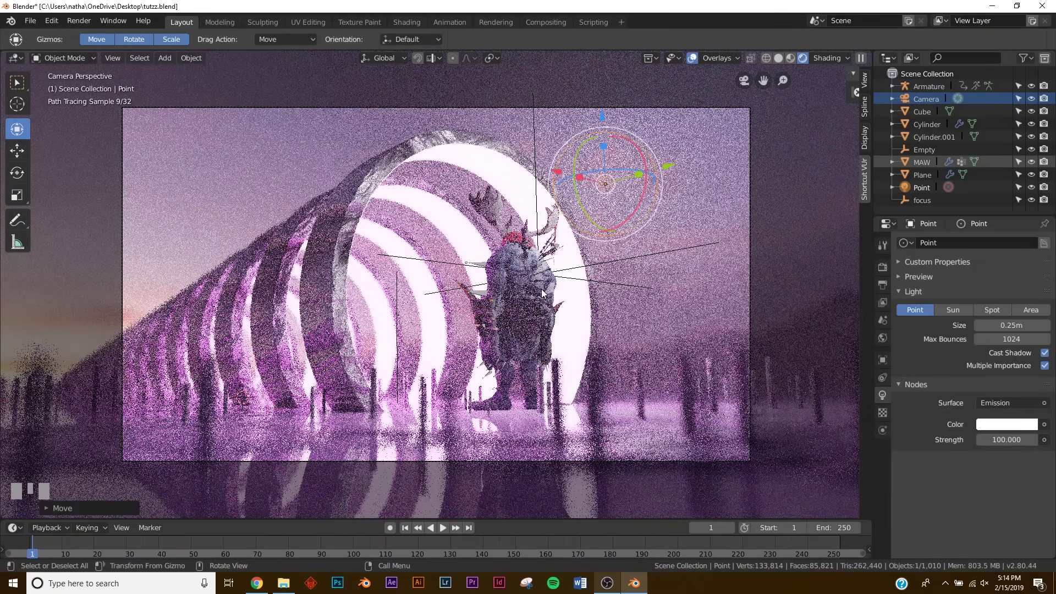
Step: Raise the Cycles render samples from 128 to 500 in Render Properties
key(z)
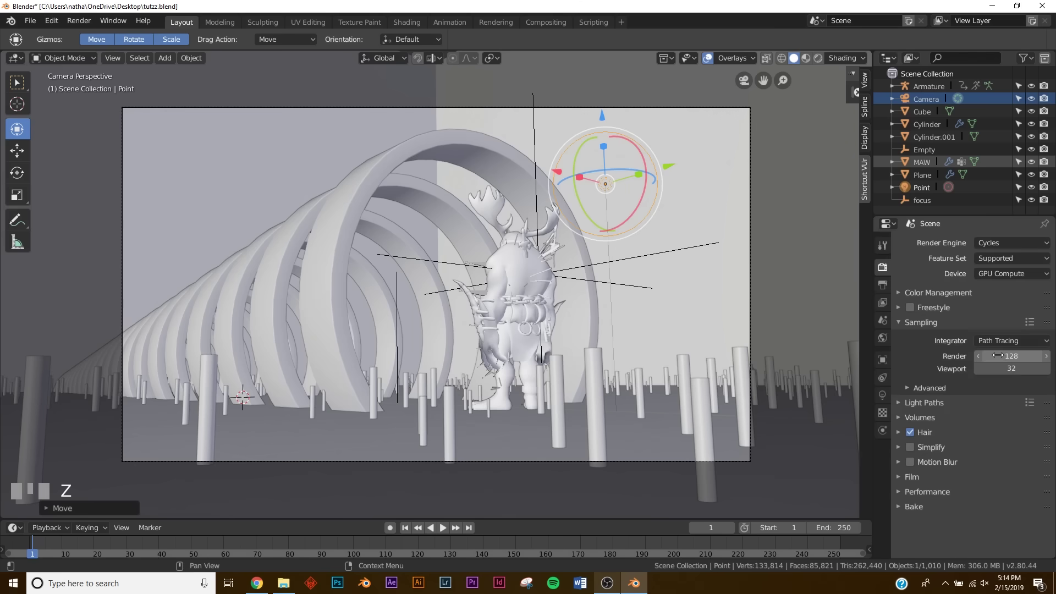
key(KP_0)
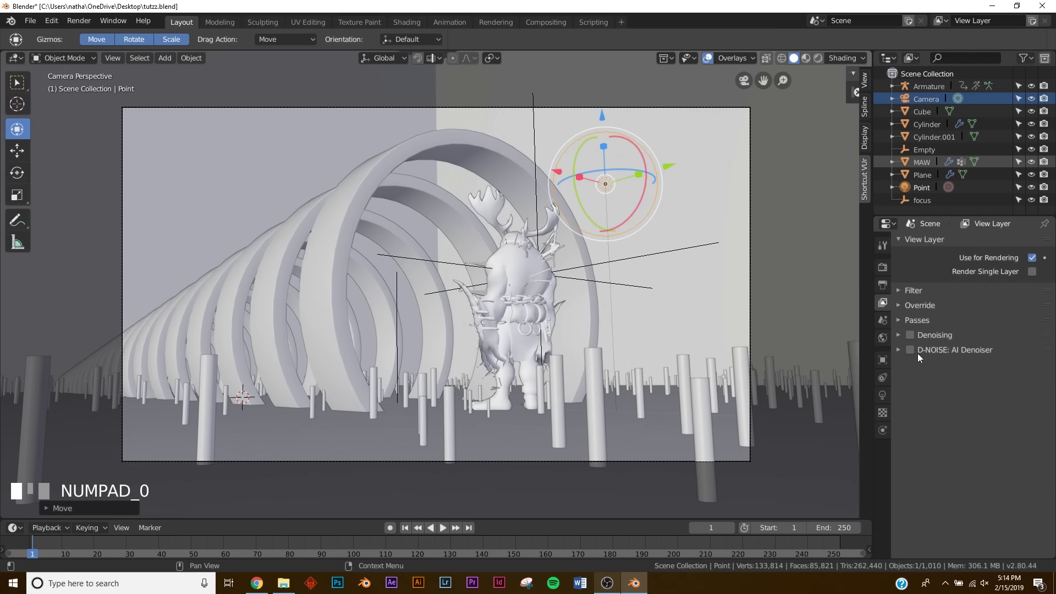
click(916, 340)
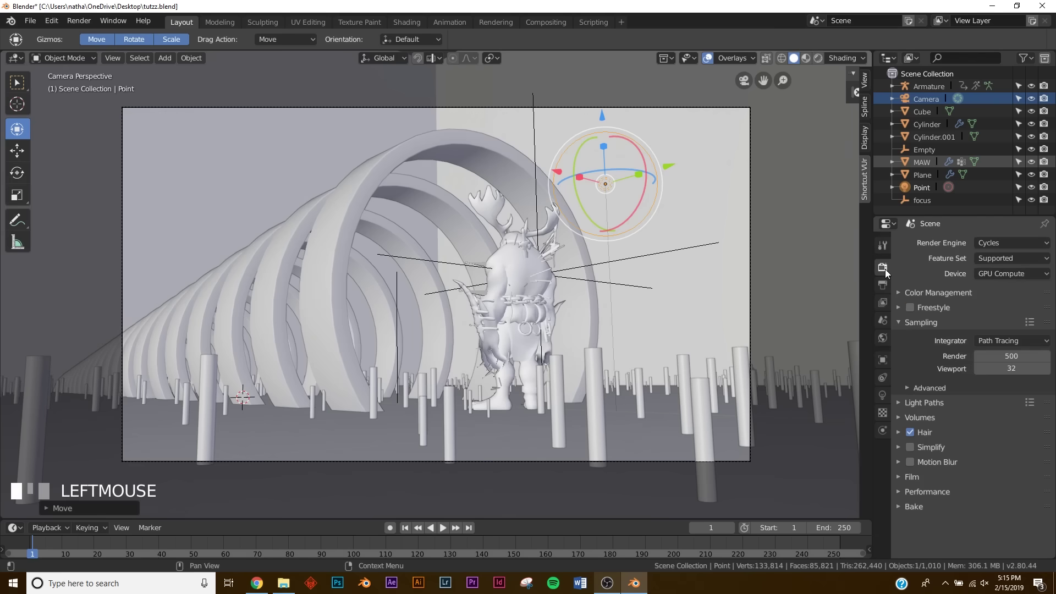